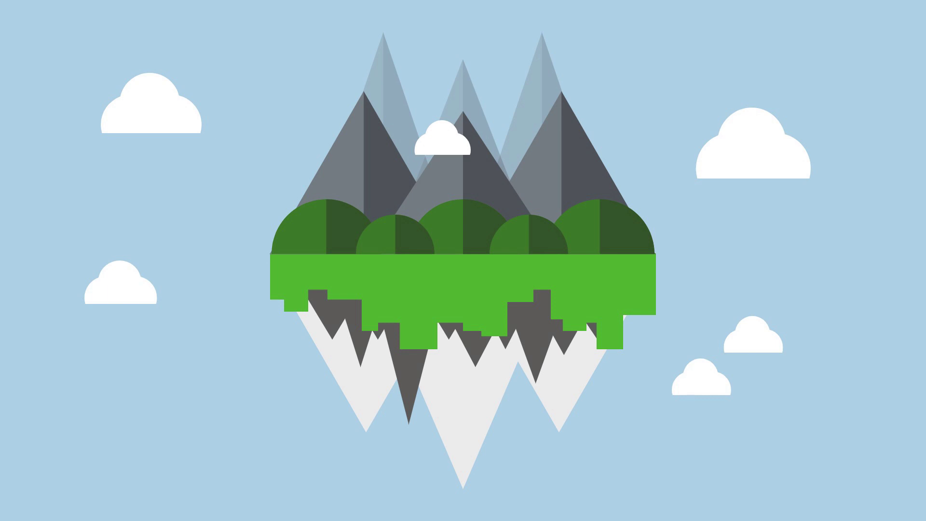
- Enter a canvas width of 1920 and height of 1080 pixels for the new design
left_click(676, 89)
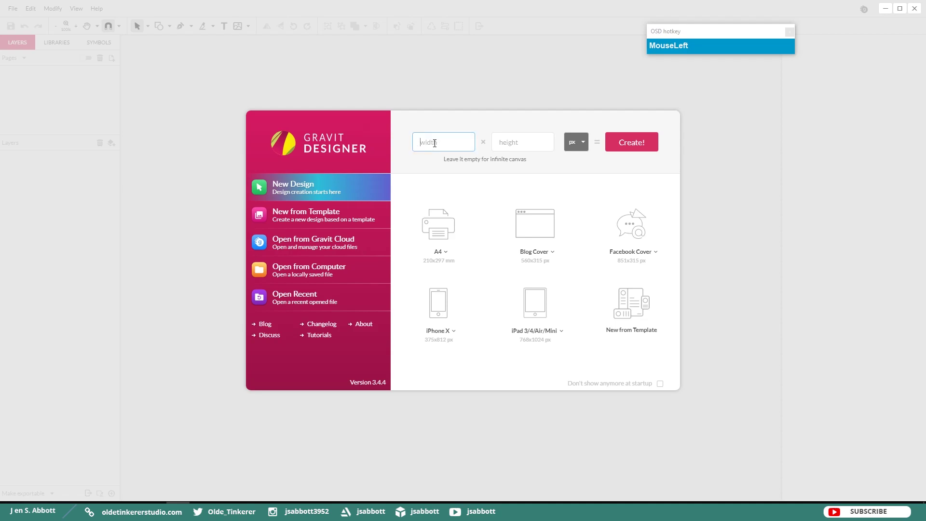
key("KP_1")
key("KP_9")
key("KP_2")
key("KP_0")
key("Tab")
key("KP_1")
key("KP_0")
key("BackSpace")
key("KP_1")
key("KP_0")
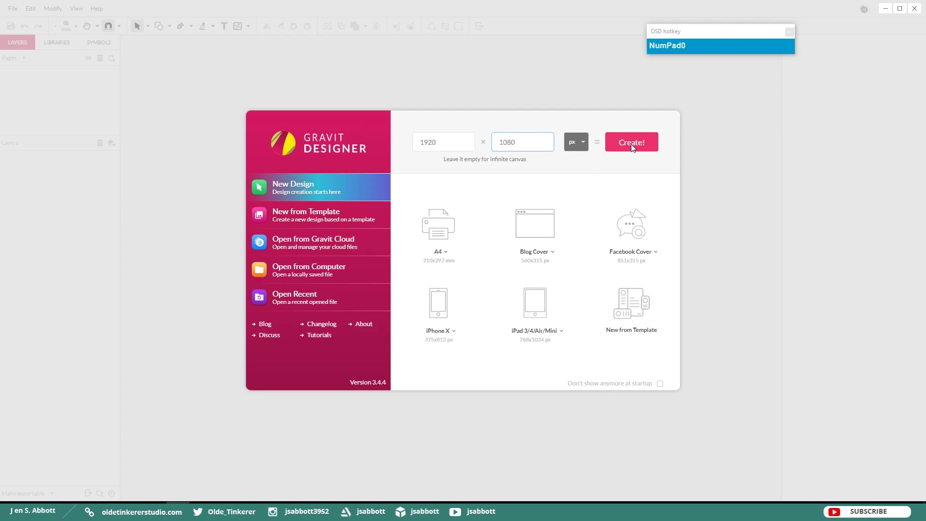
- Draw a page-sized rectangle and fill it light blue with hex A9CEE6
left_click_drag(635, 146, 779, 452)
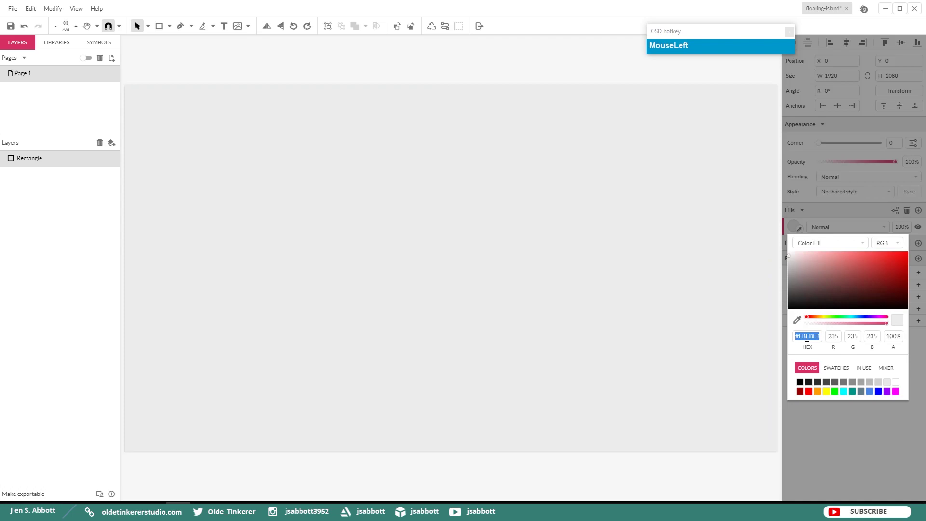
key("a")
key("KP_9")
key("c")
type("cee")
key("KP_6")
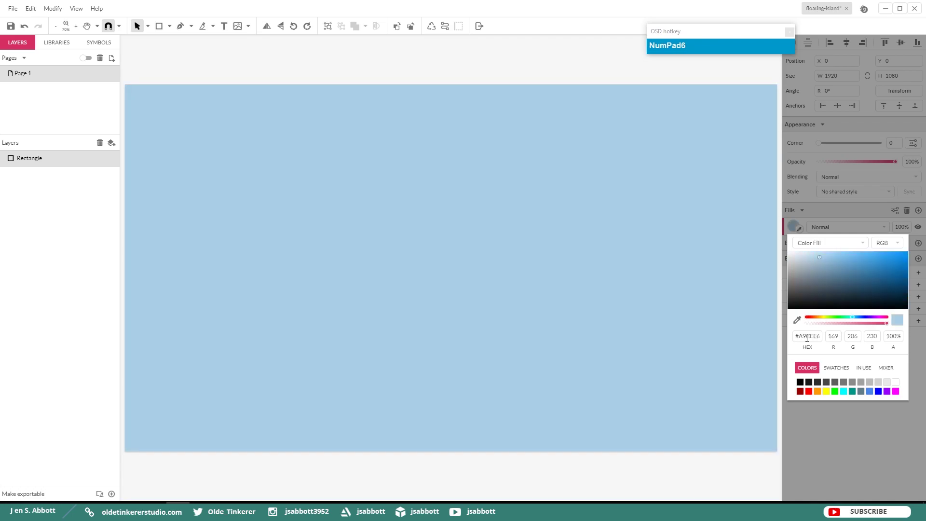
- Select the sky rectangle and rename its layer entry 'background'
left_click_drag(238, 179, 31, 160)
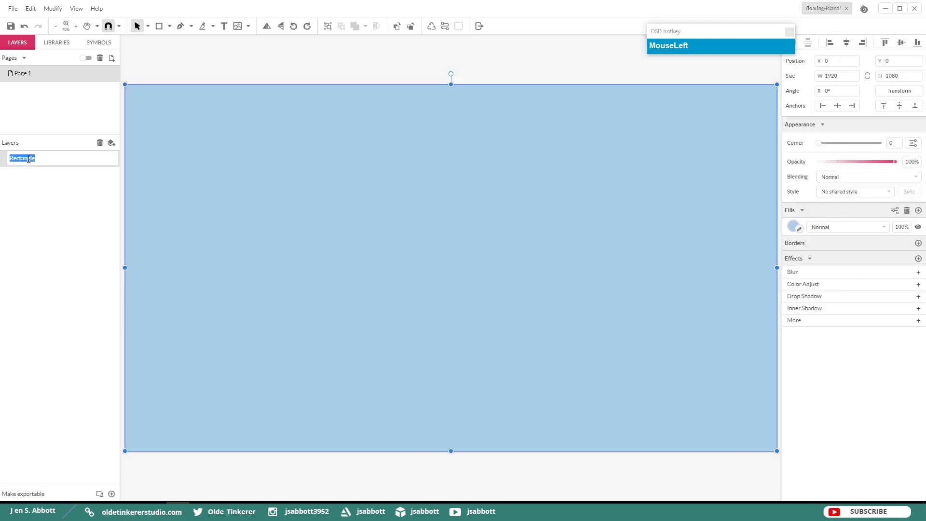
type("background")
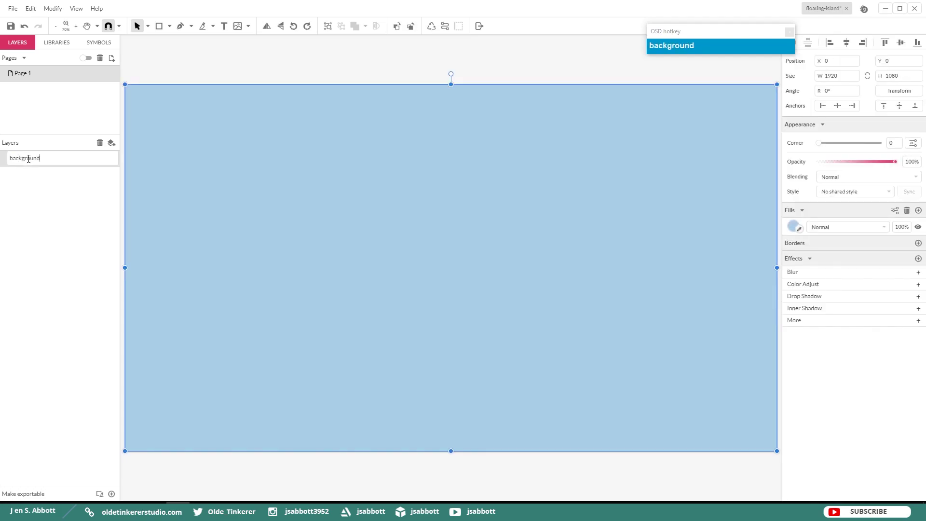
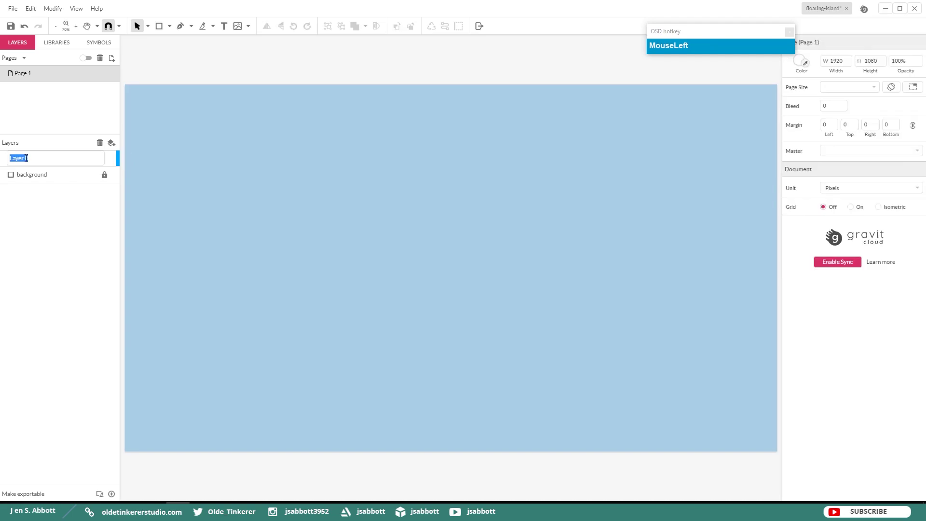
- Name the new layer 'island' and size its rectangle to 800 by 30
type("island")
key("Return")
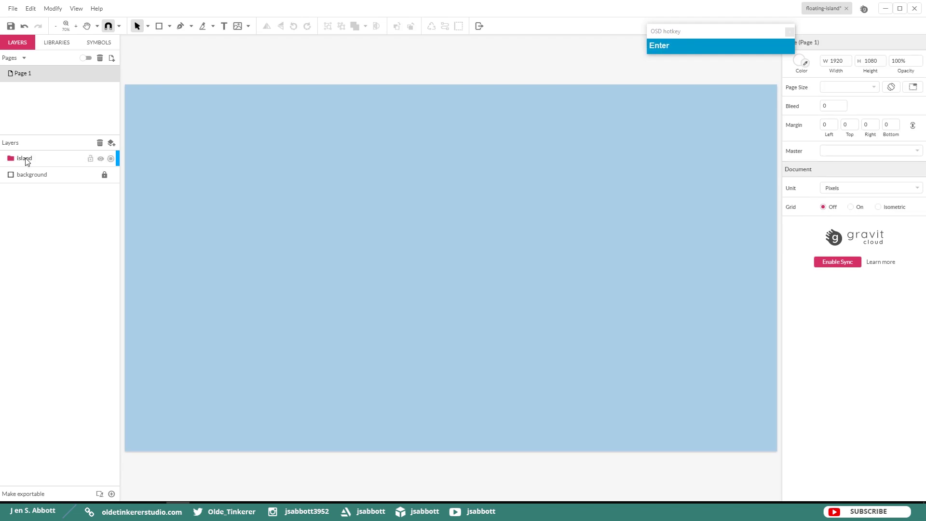
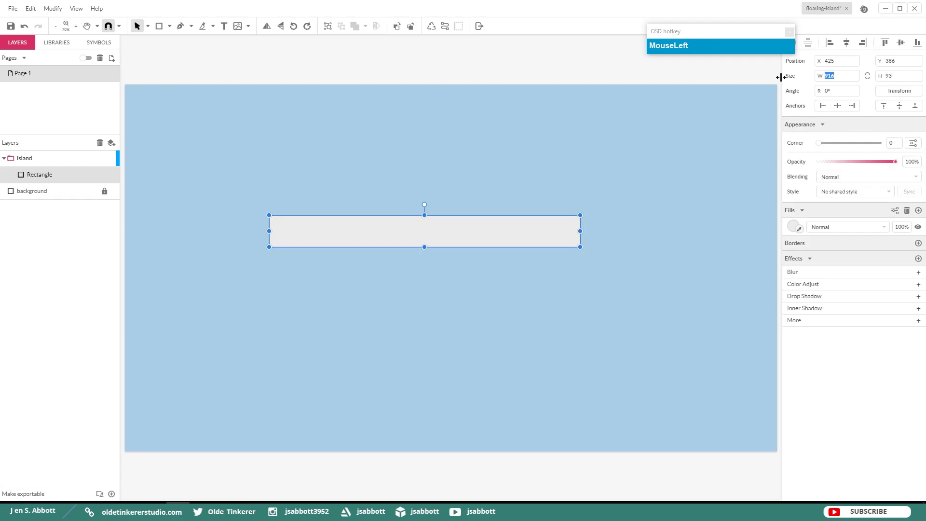
key("KP_8")
key("Tab")
key("KP_3")
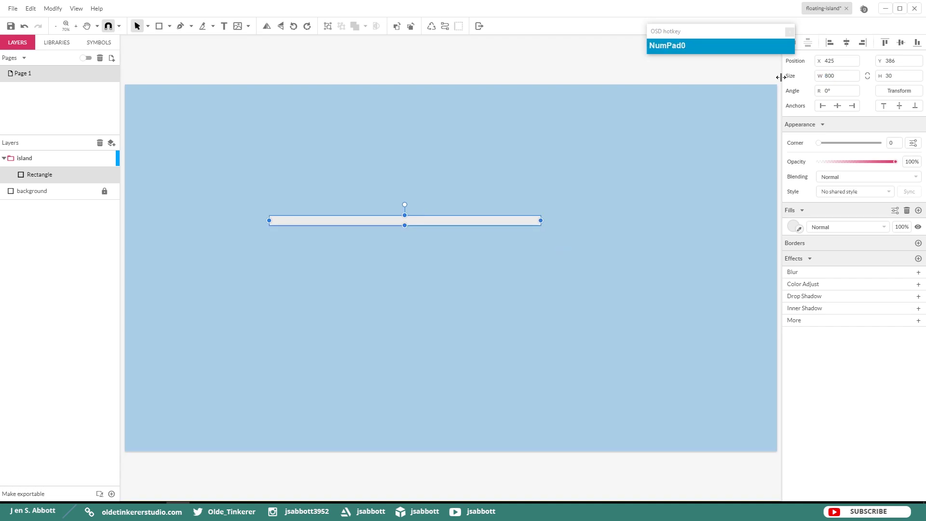
- Move the 800×30 bar to the horizontal centre of the page
left_click_drag(414, 224, 458, 268)
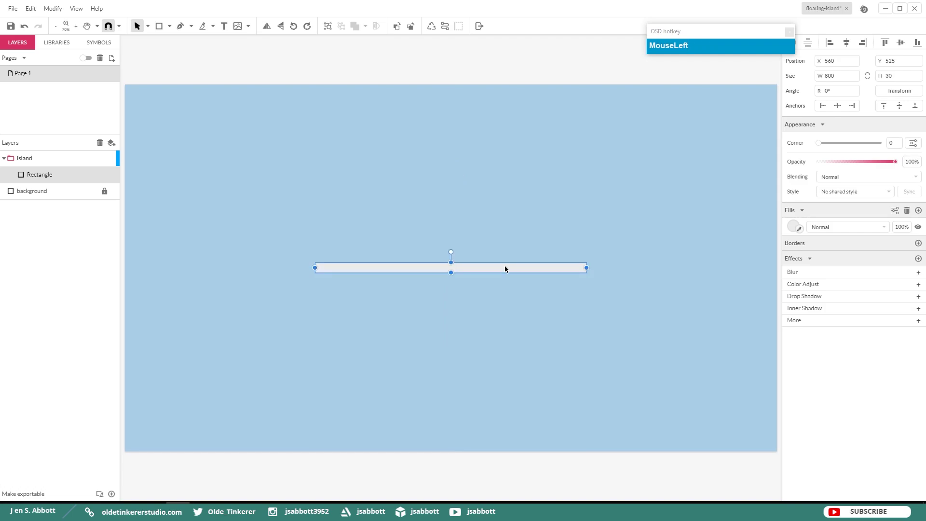
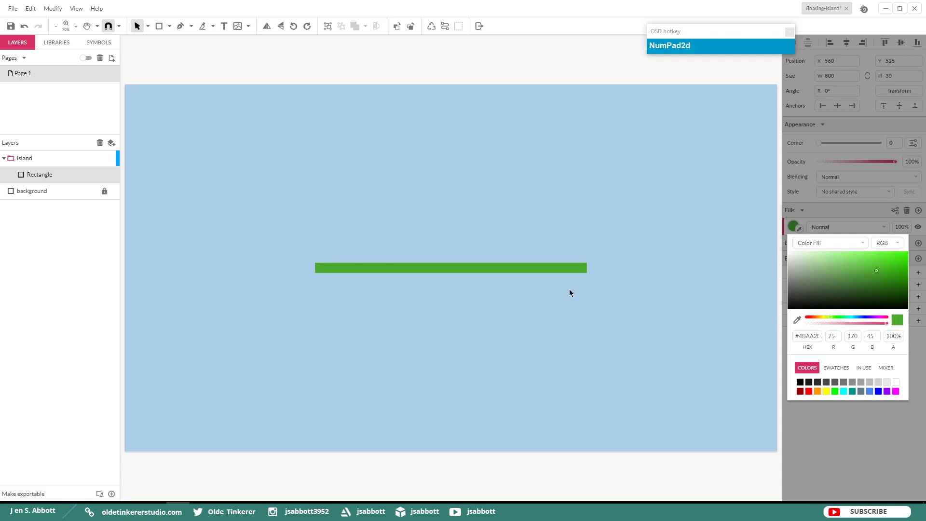
- Add hanging grass blocks beneath the bar and group them with Ctrl+G
left_click_drag(476, 268, 304, 260)
key("ctrl+g")
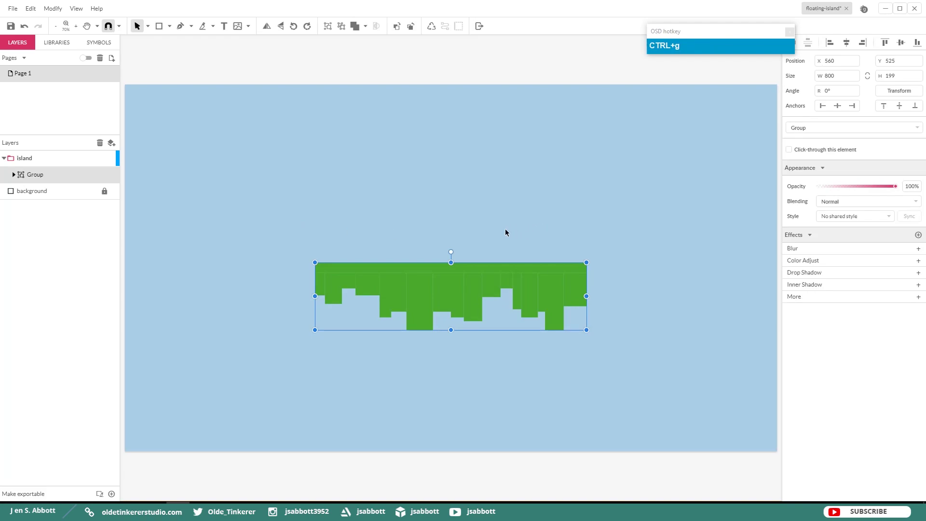
- Draw three upside-down polygon triangles and place them under the grass
left_click(241, 256)
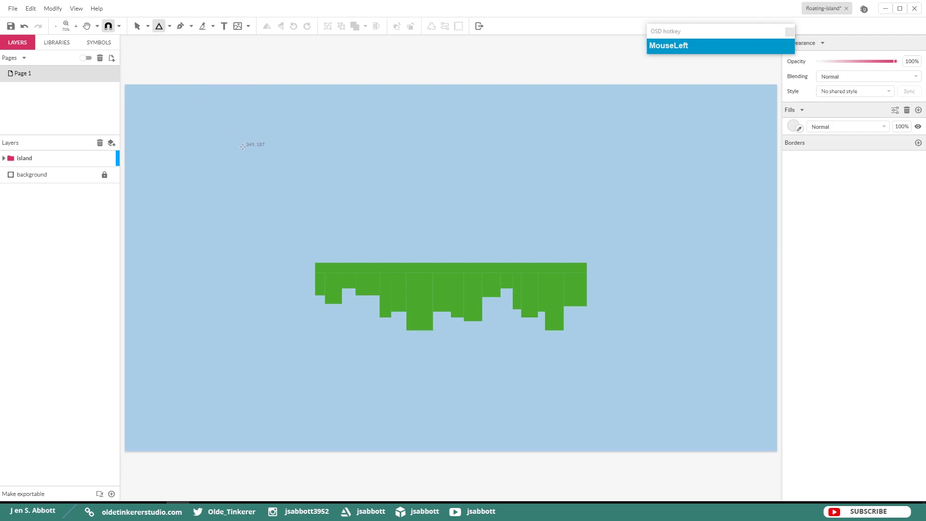
left_click_drag(230, 128, 293, 174)
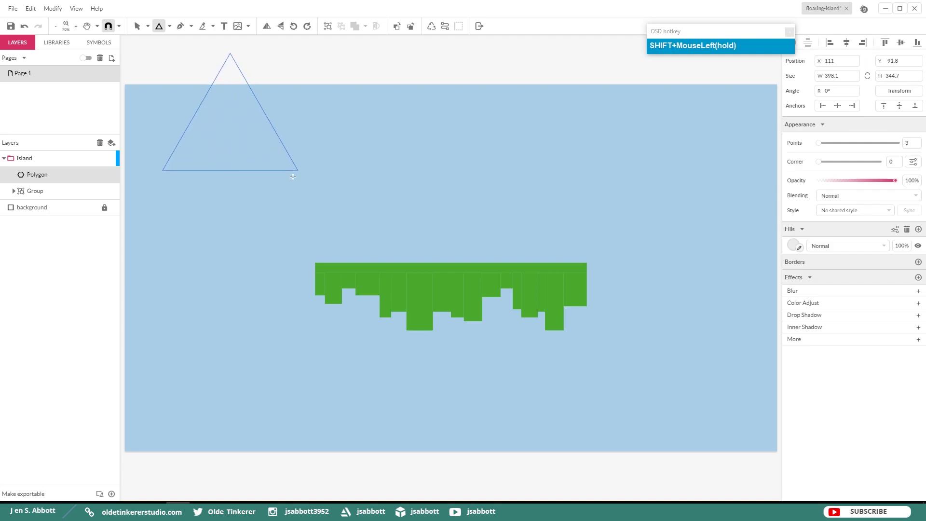
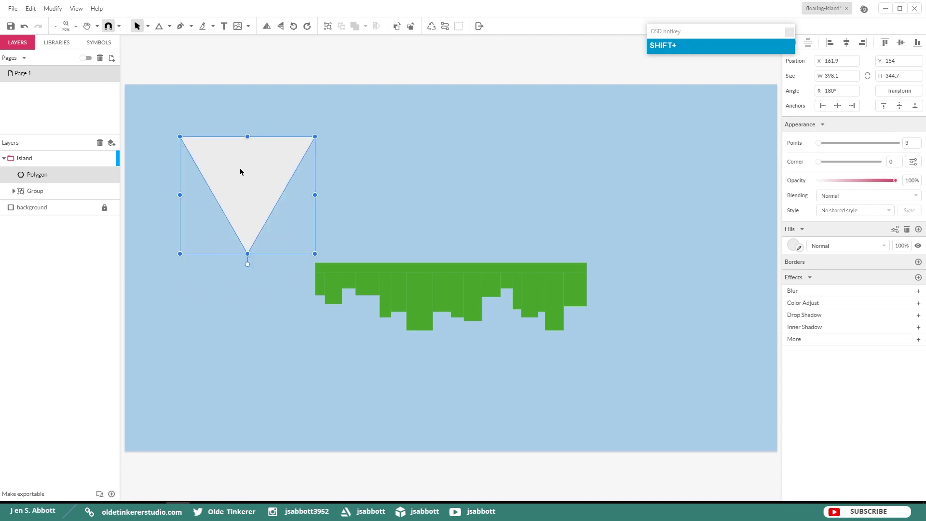
left_click_drag(245, 168, 381, 301)
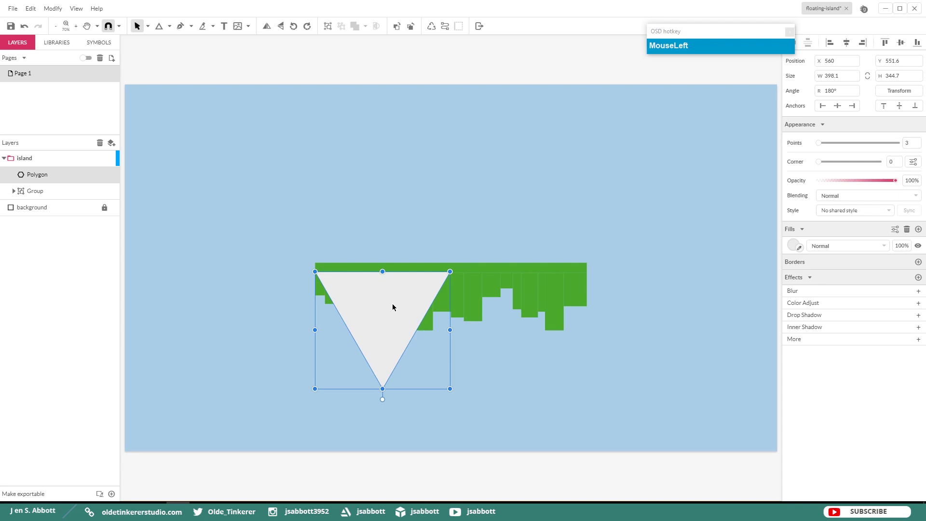
left_click_drag(390, 307, 460, 428)
left_click_drag(531, 330, 369, 322)
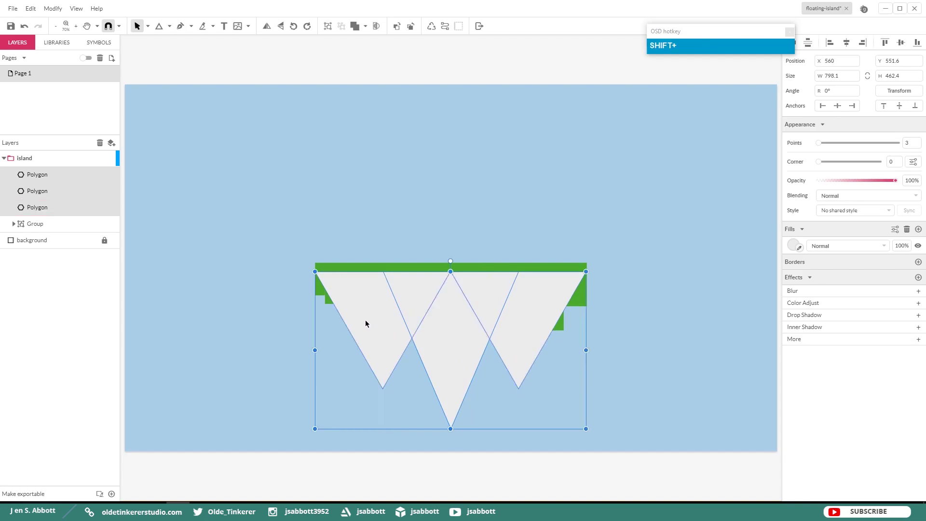
- Group the three triangles and move the group behind the grass group
key("ctrl+g")
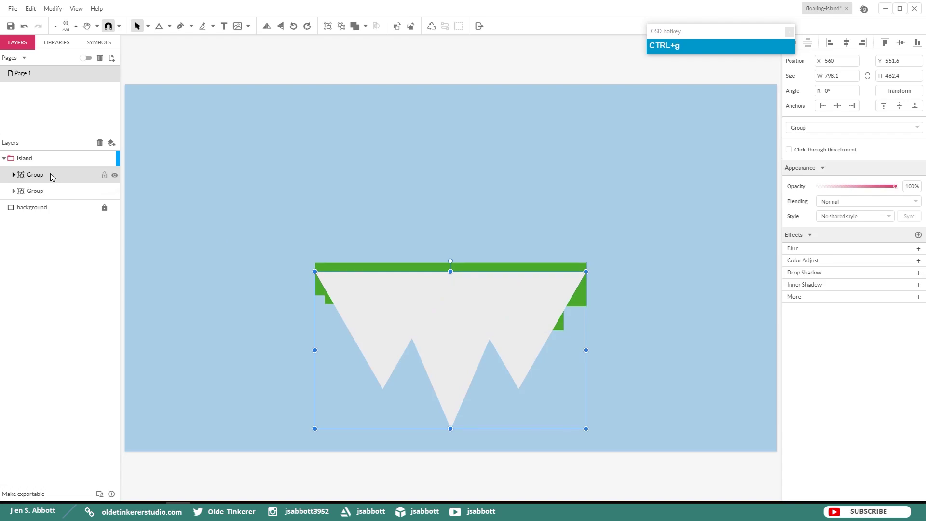
left_click_drag(53, 175, 426, 264)
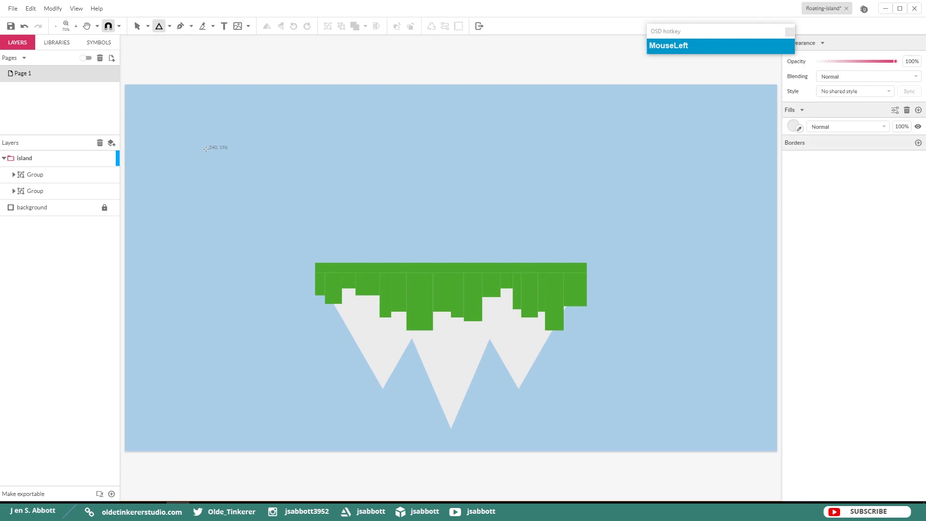
- Draw a new triangle near the top-left and fill it dark grey #5C5B59
left_click_drag(205, 137, 253, 173)
left_click(794, 244)
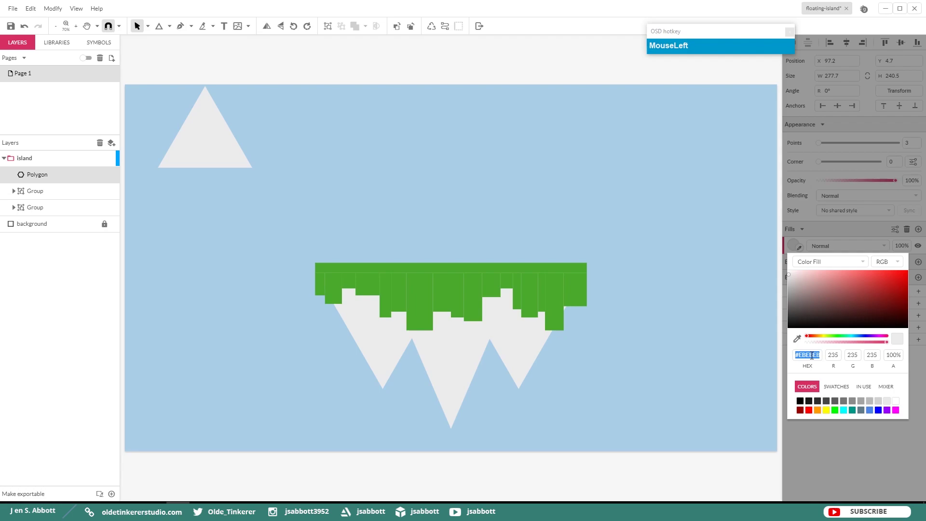
key("KP_5")
key("KP_5")
key("KP_5")
key("KP_9")
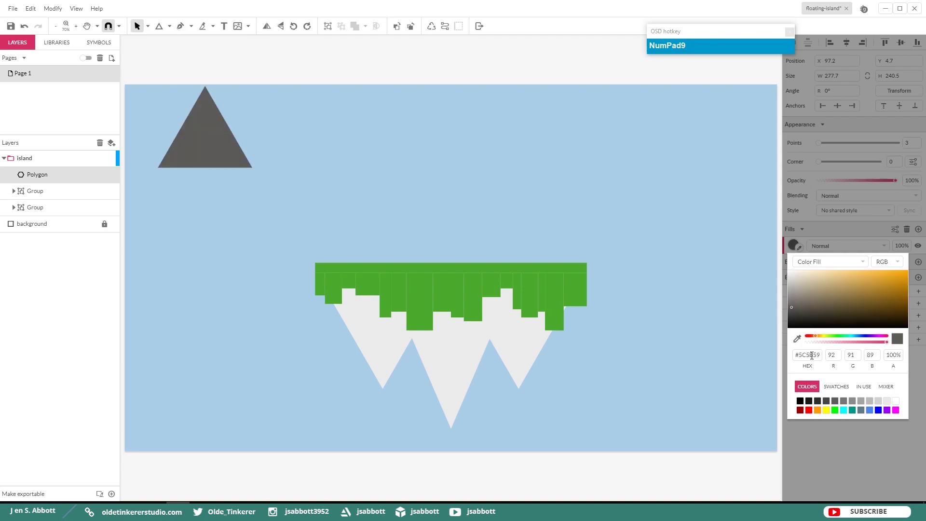
left_click(220, 138)
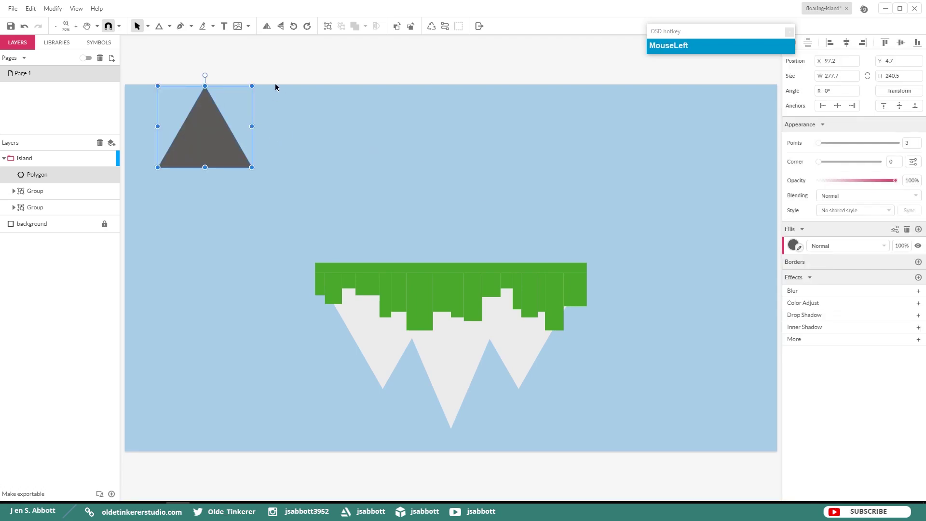
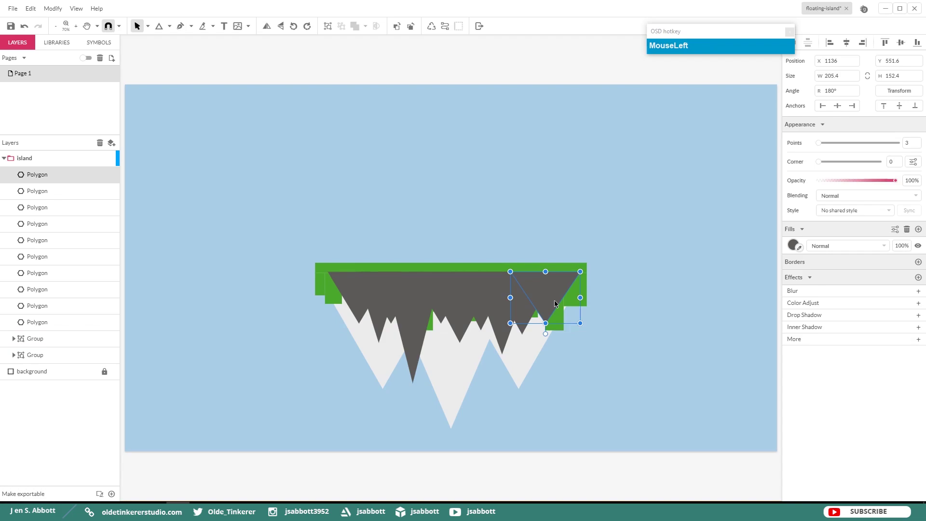
- Shift-select all nine dark grey triangles hanging under the grass
left_click(528, 308)
left_click(506, 325)
left_click(486, 321)
left_click(465, 323)
left_click(444, 313)
left_click(422, 311)
left_click(397, 316)
left_click(387, 320)
left_click(354, 298)
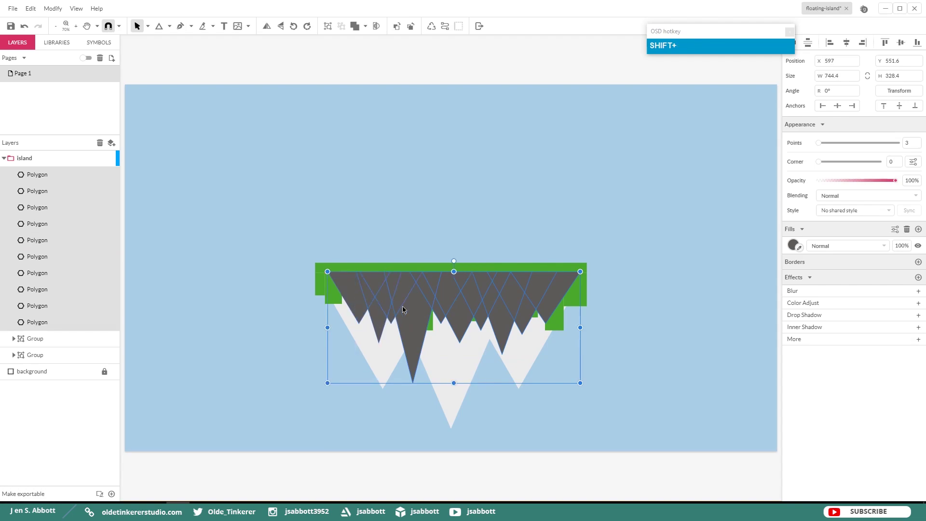
- Group the selected dark triangles into one group with Ctrl+G
key("ctrl+g")
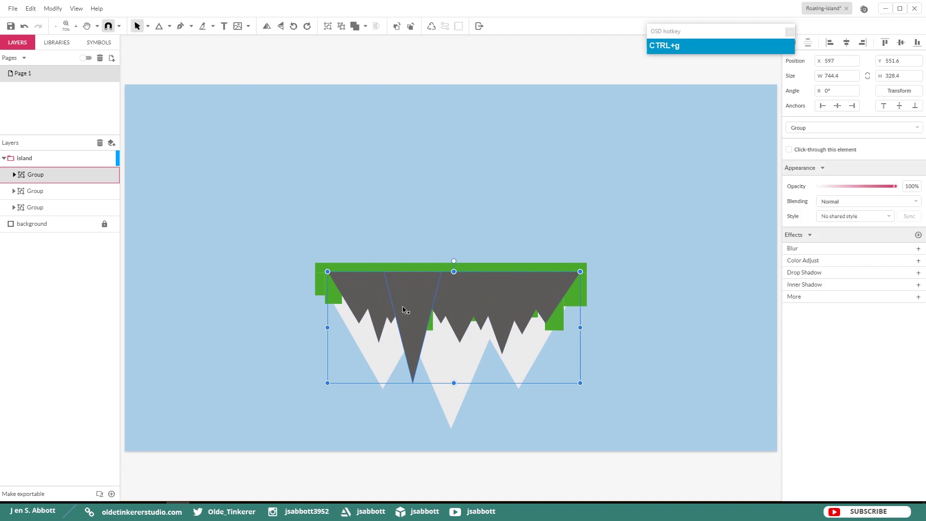
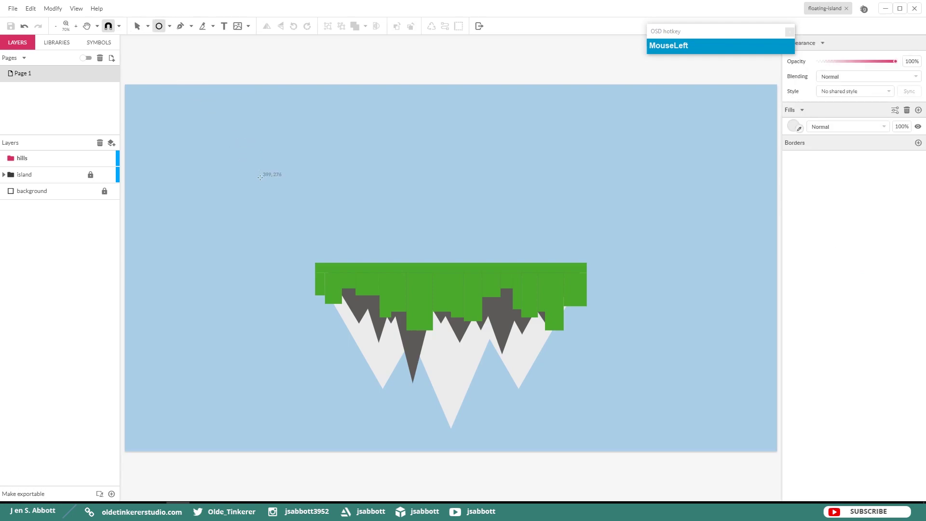
- Draw a circle above the island in the hills layer and fill it dark green #397227
left_click_drag(226, 152, 307, 226)
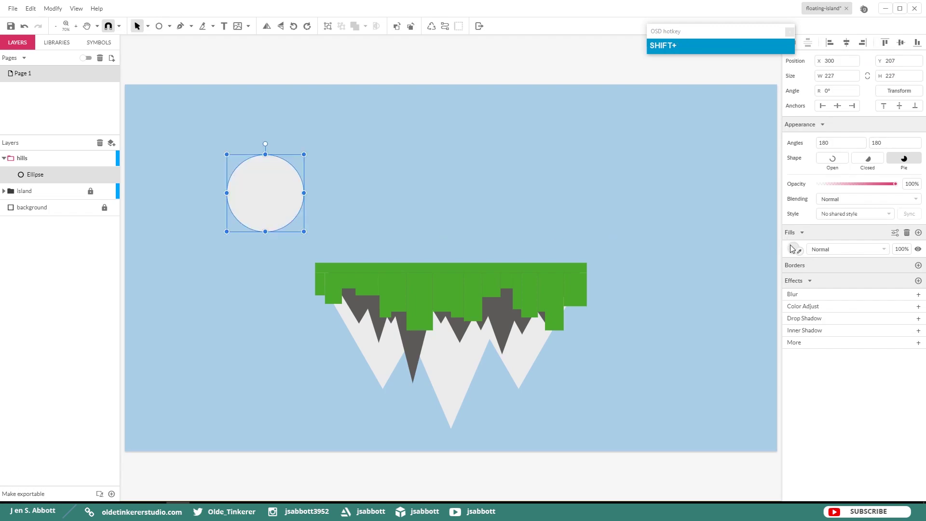
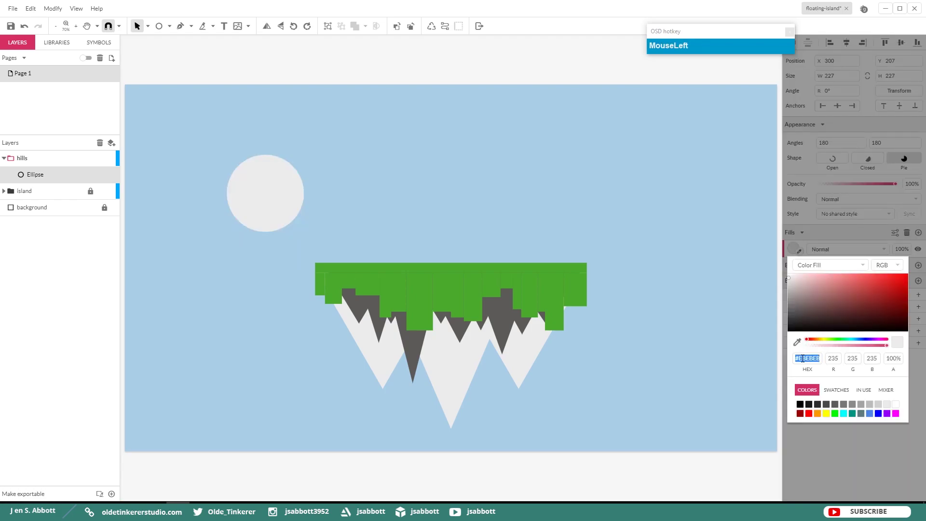
key("KP_3")
key("KP_9")
key("KP_7")
key("KP_2")
key("KP_7")
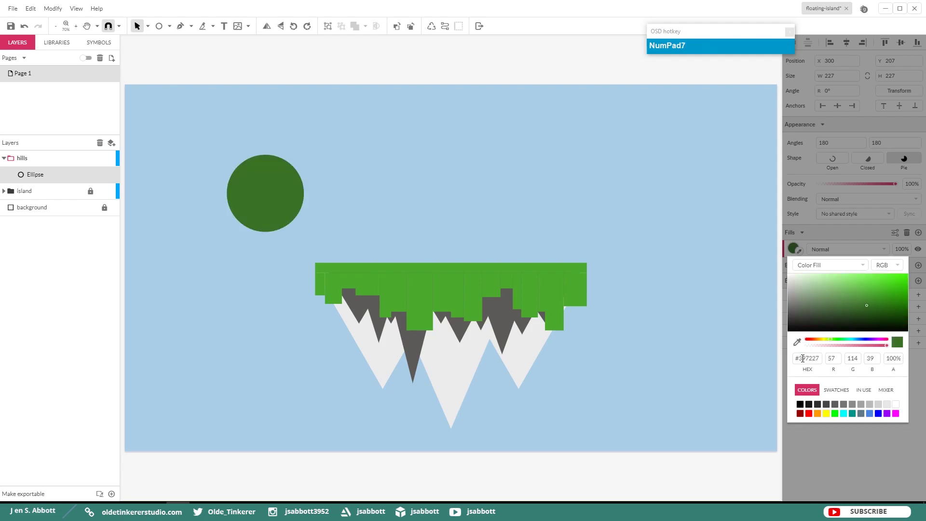
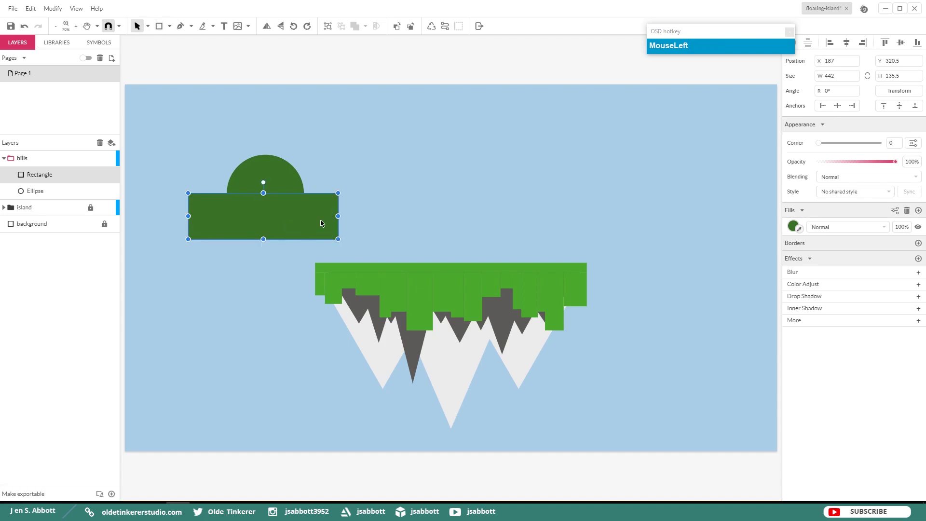
- Subtract the rectangle from the circle to leave a dark green half-dome and convert it to a path
left_click(281, 176)
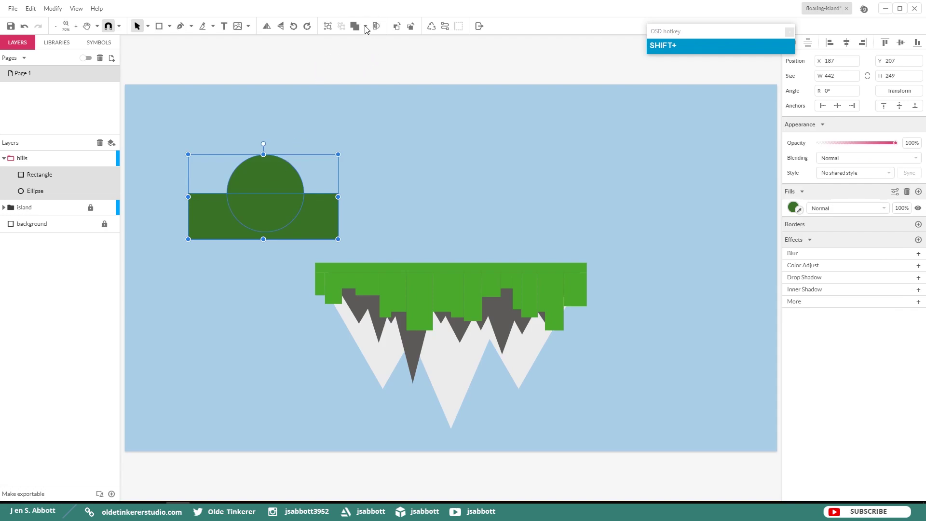
left_click(369, 27)
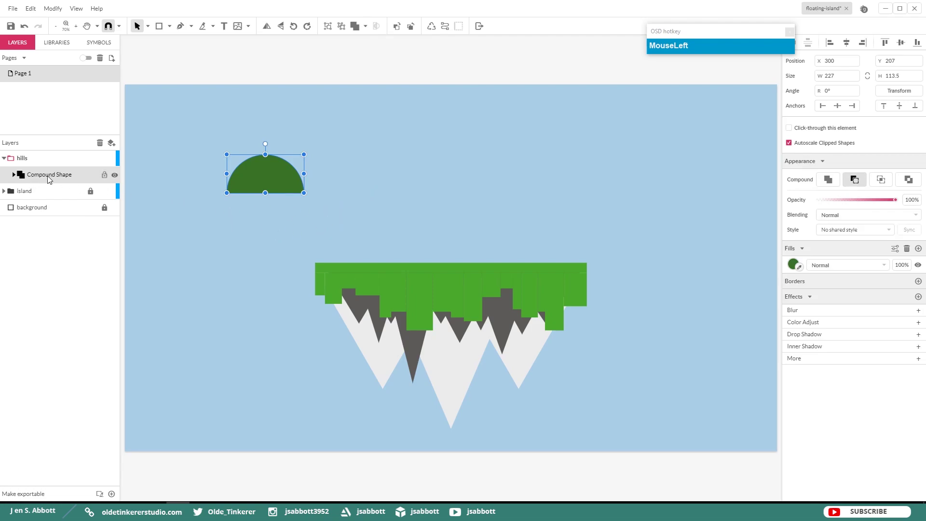
right_click(76, 177)
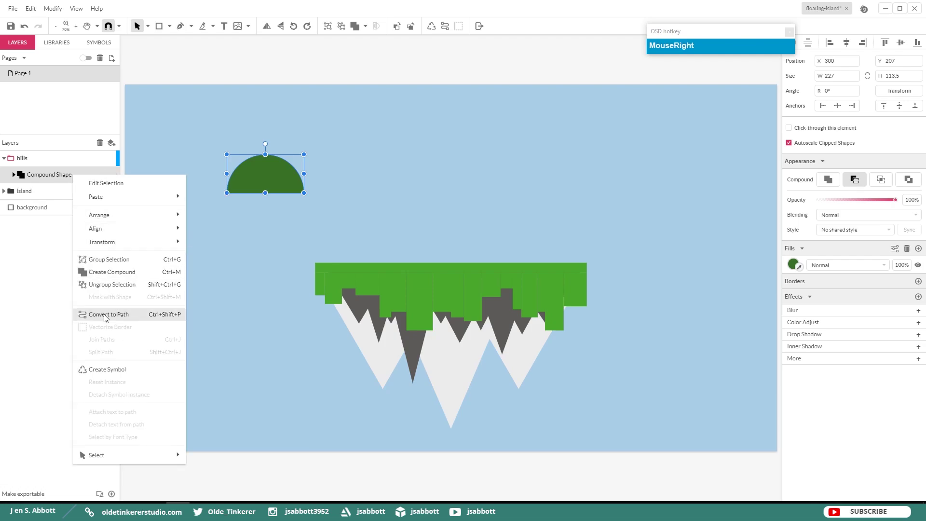
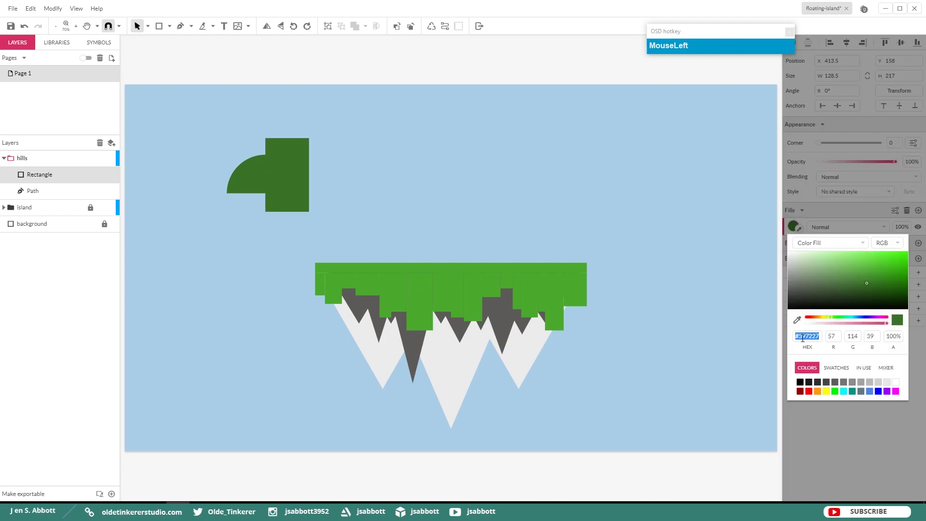
- Fill the rectangle with darker green #325028 and select it together with the half-dome path
key("KP_3")
key("KP_5")
key("KP_0")
key("KP_2")
key("KP_8")
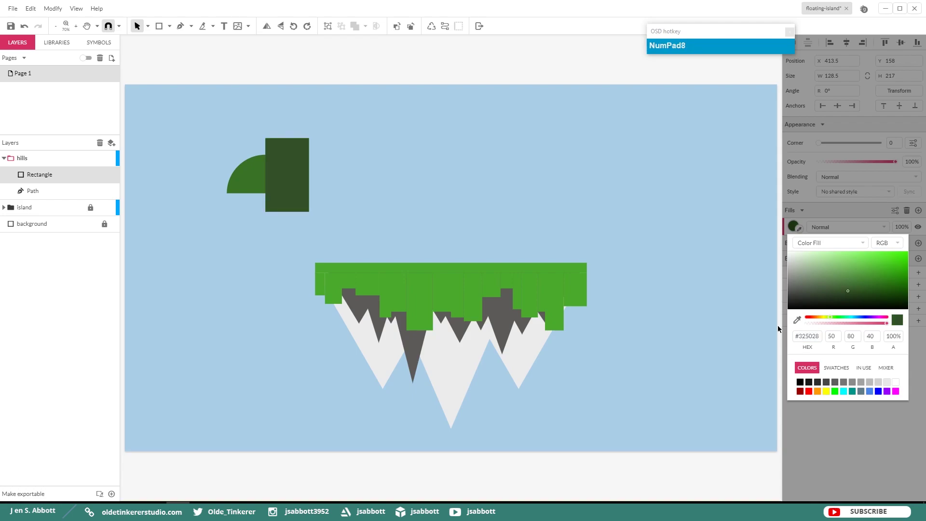
left_click(283, 180)
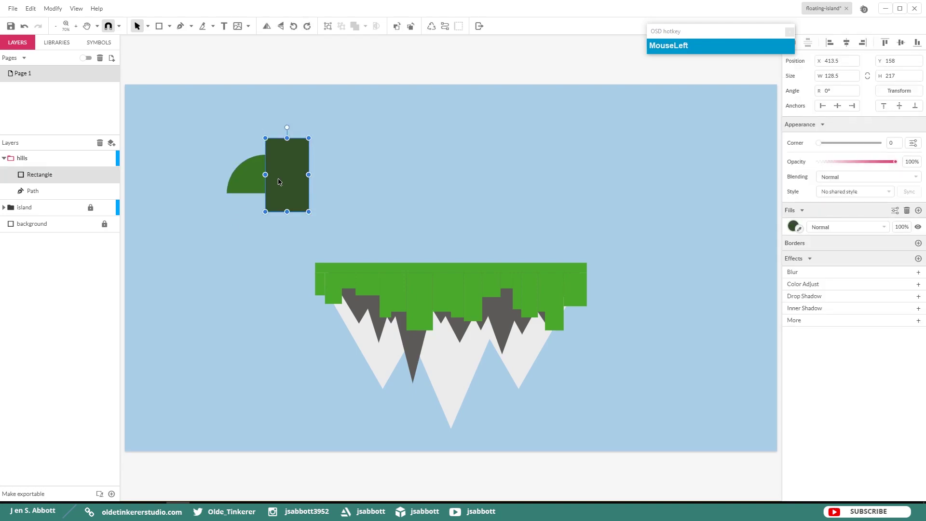
left_click(248, 179)
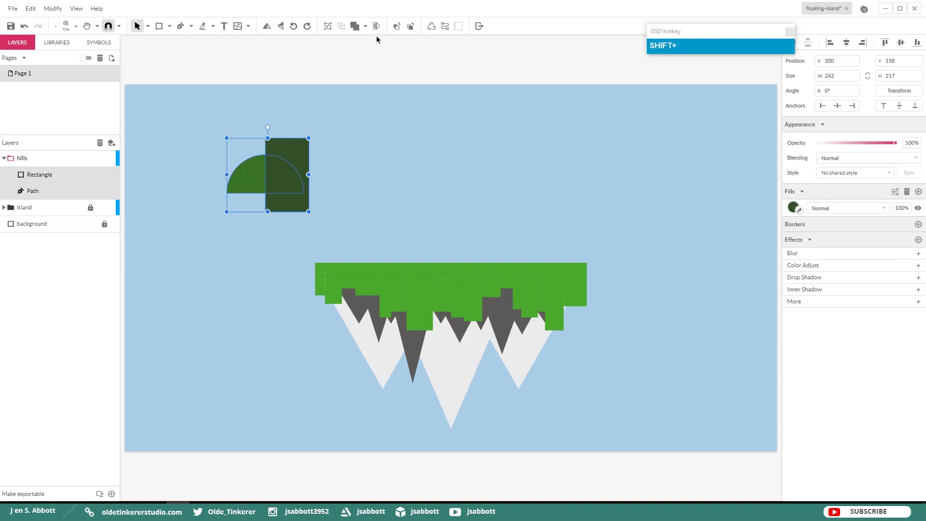
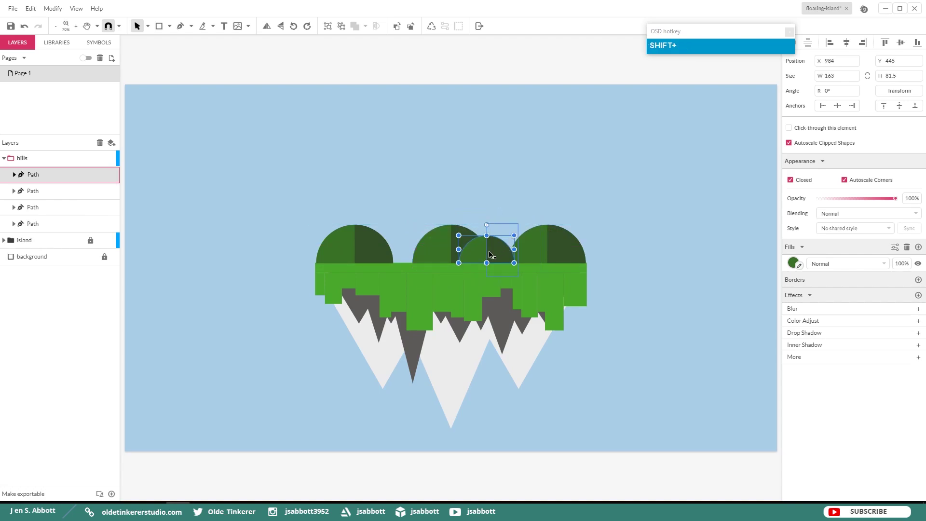
- Move a smaller tree between the large trees and add a new layer above the locked hills layer
left_click_drag(496, 253, 507, 251)
left_click(507, 251)
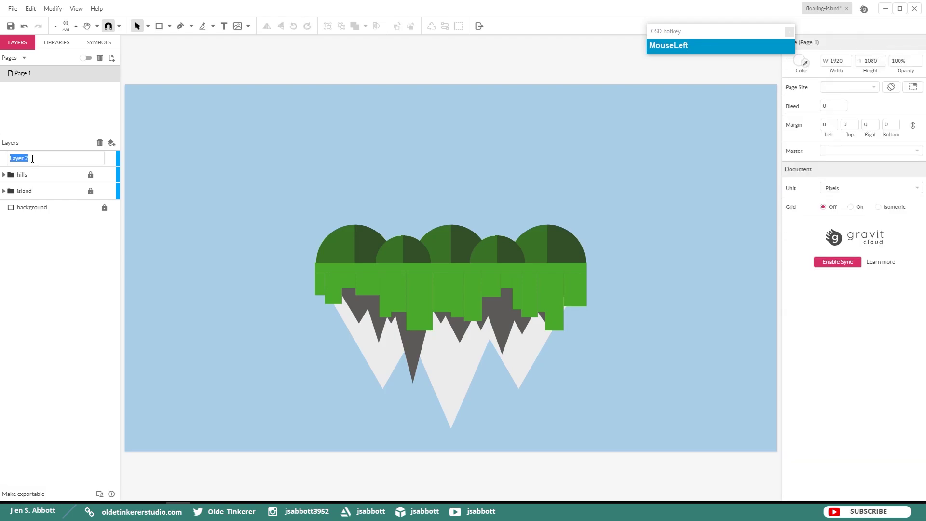
- Name the new layer 'mountains' and draw a large triangle near the top-left of the sky
type("mountains")
key("Return")
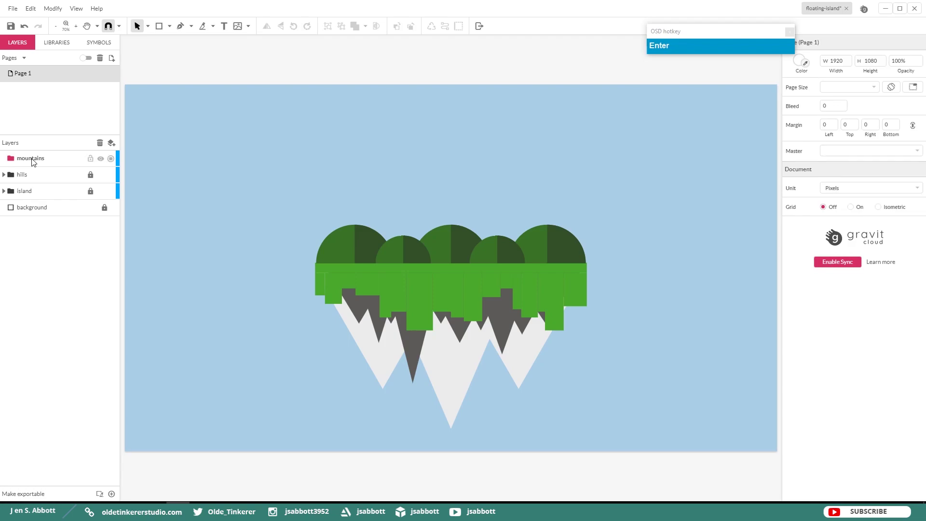
left_click(56, 161)
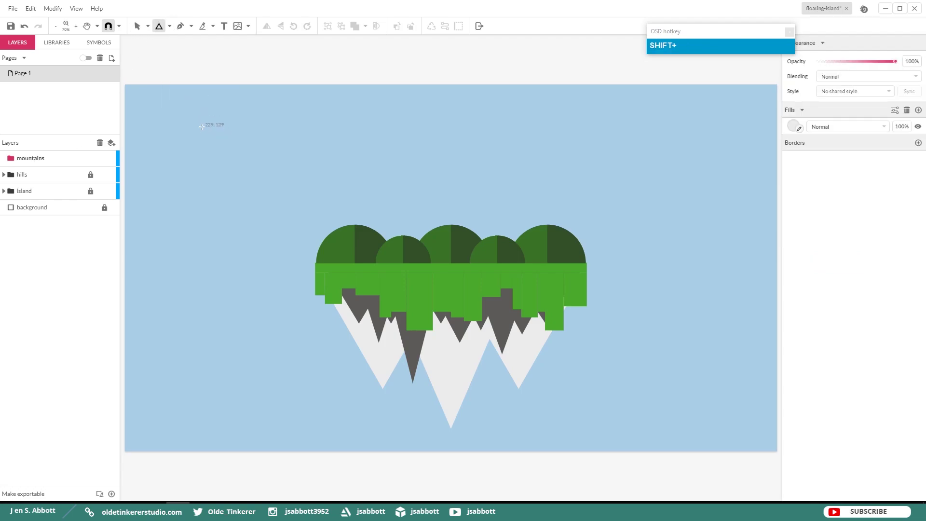
left_click_drag(202, 123, 270, 168)
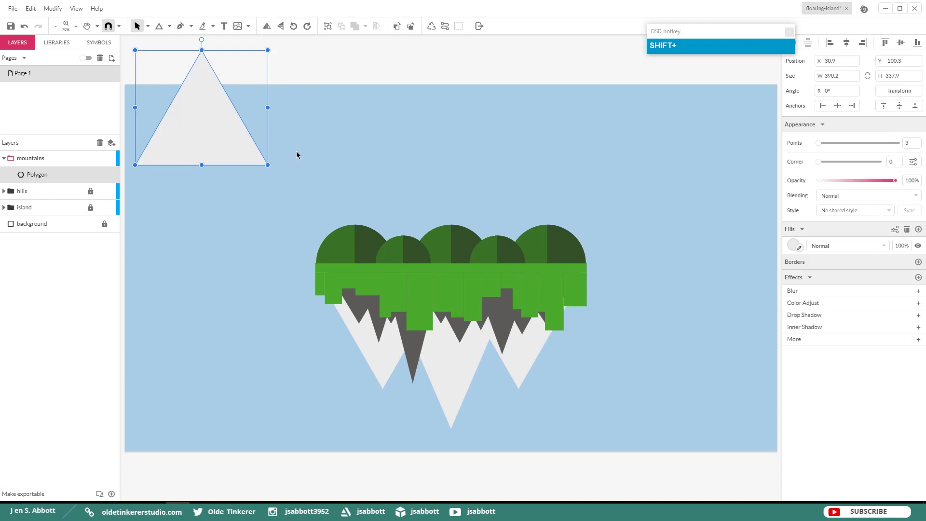
- Recolour the triangle to slate grey #737B82
left_click(797, 247)
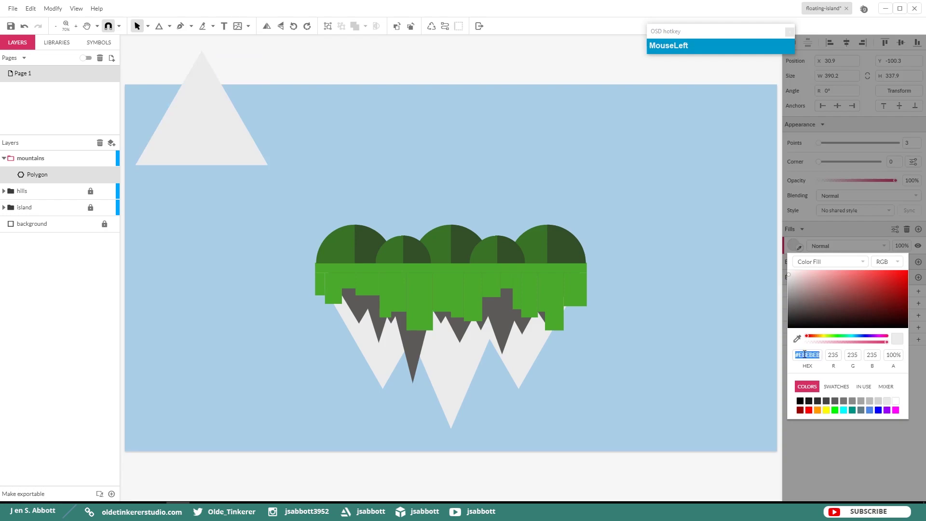
key("KP_7")
key("KP_3")
key("KP_7")
key("b")
key("KP_8")
key("KP_2")
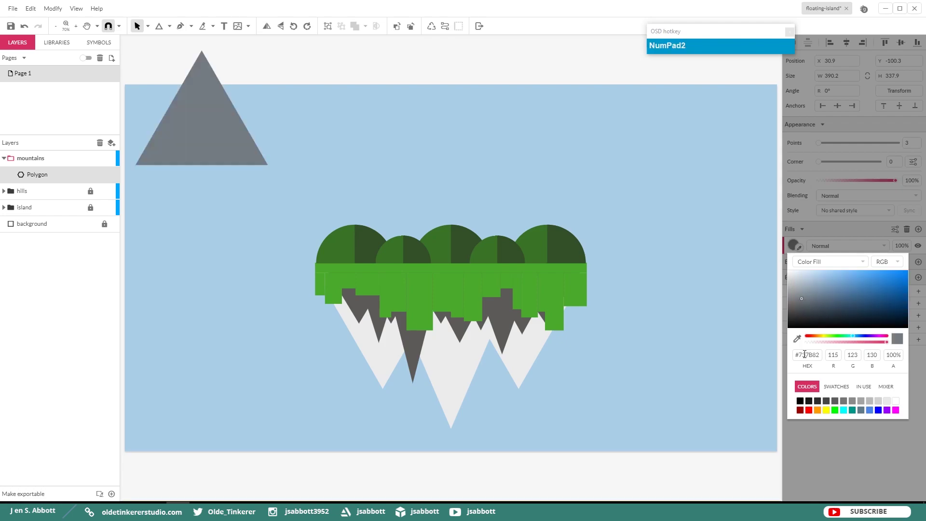
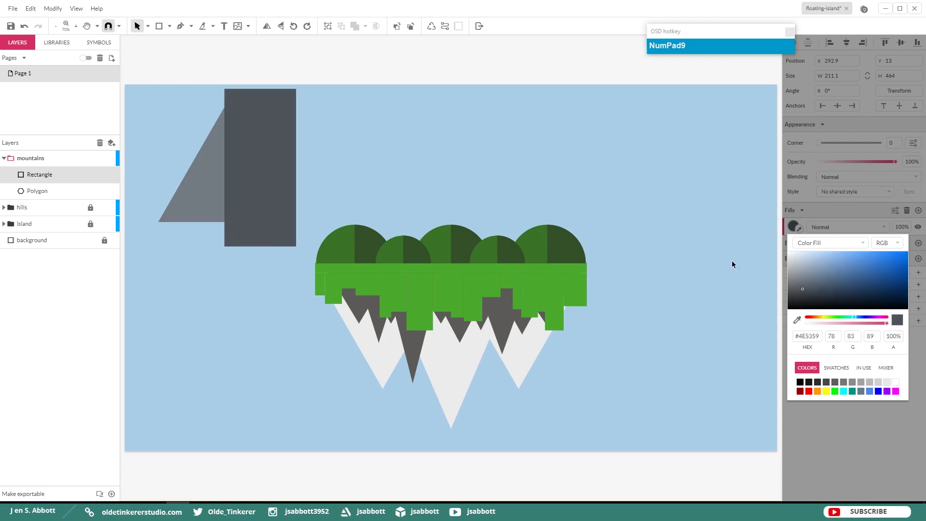
- Select the dark grey #4E5359 rectangle together with the grey triangle beneath it
left_click(271, 141)
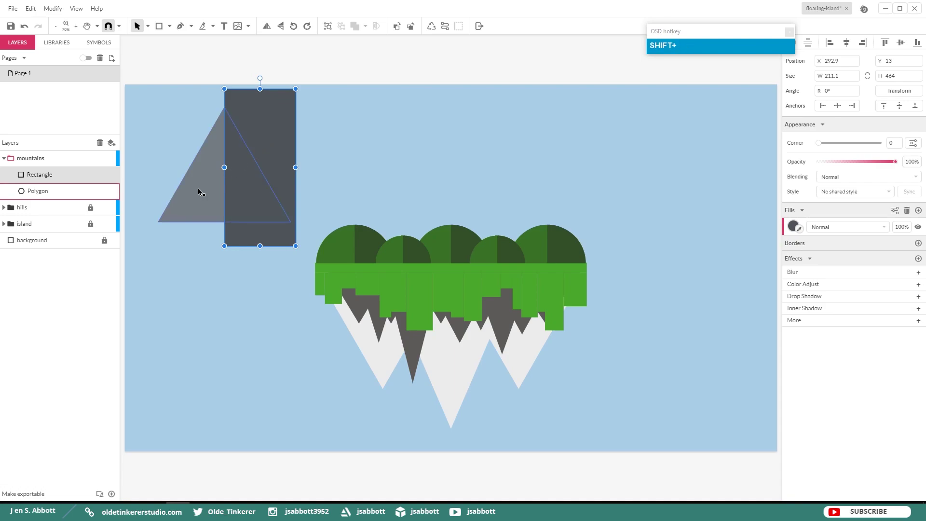
left_click(202, 190)
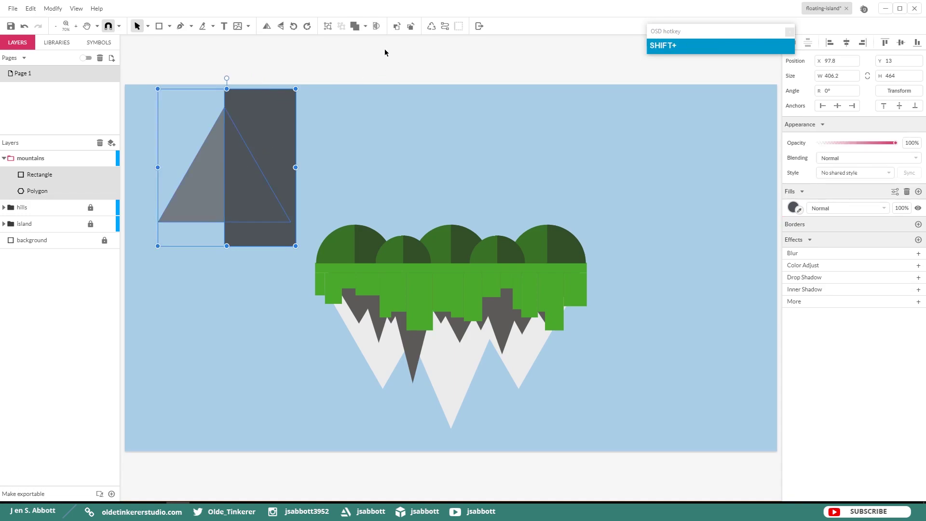
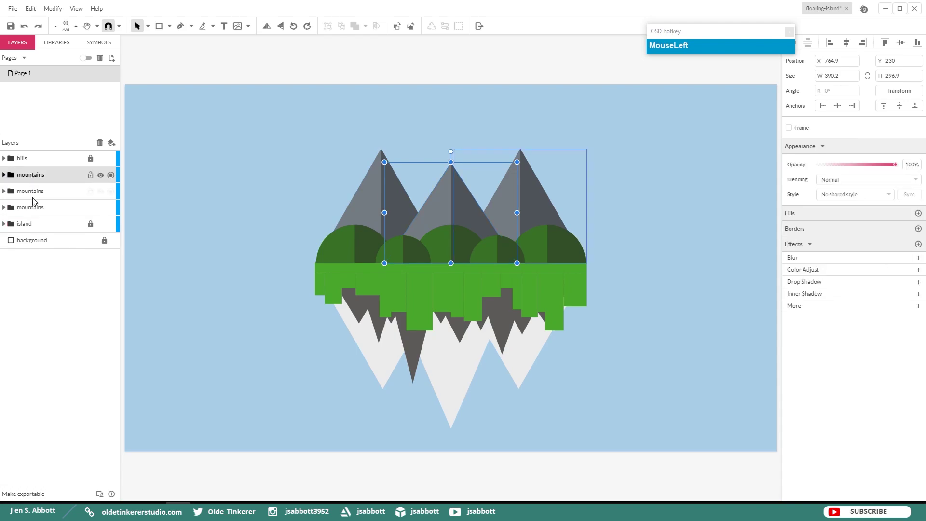
- Copy and paste the three mountain groups, then select all three duplicated groups in the Layers panel
left_click(33, 208)
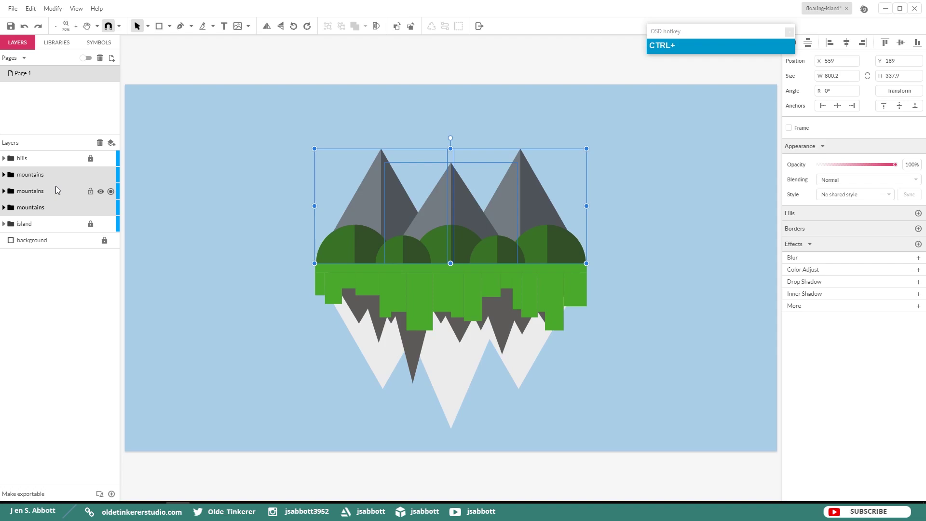
key("ctrl+c")
key("ctrl+v")
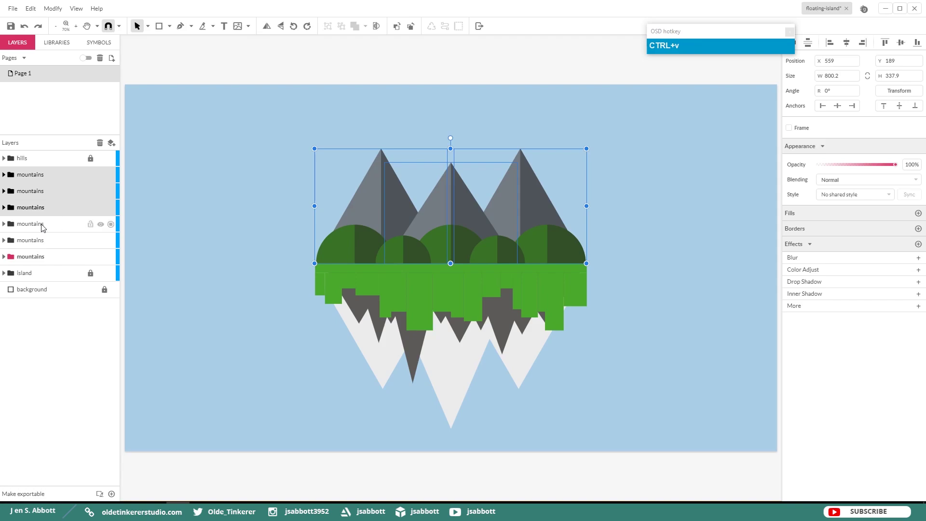
left_click(45, 226)
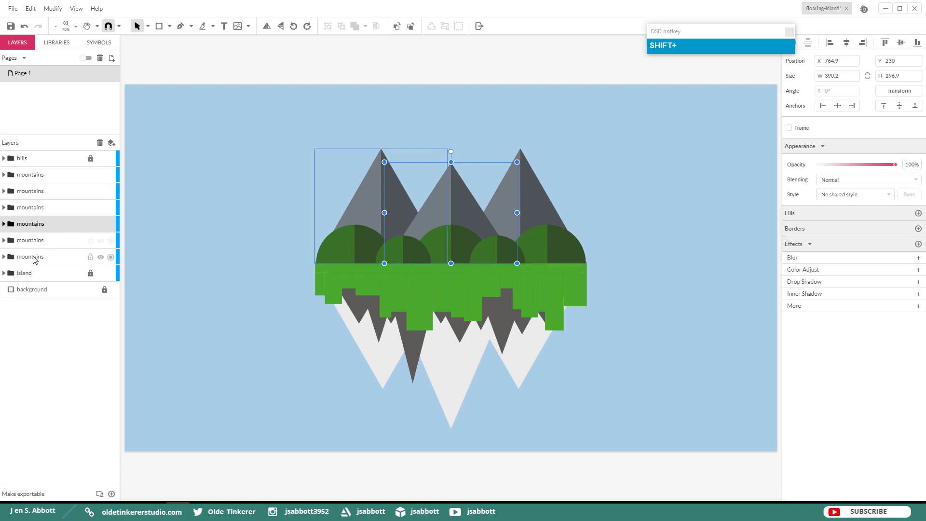
left_click(37, 257)
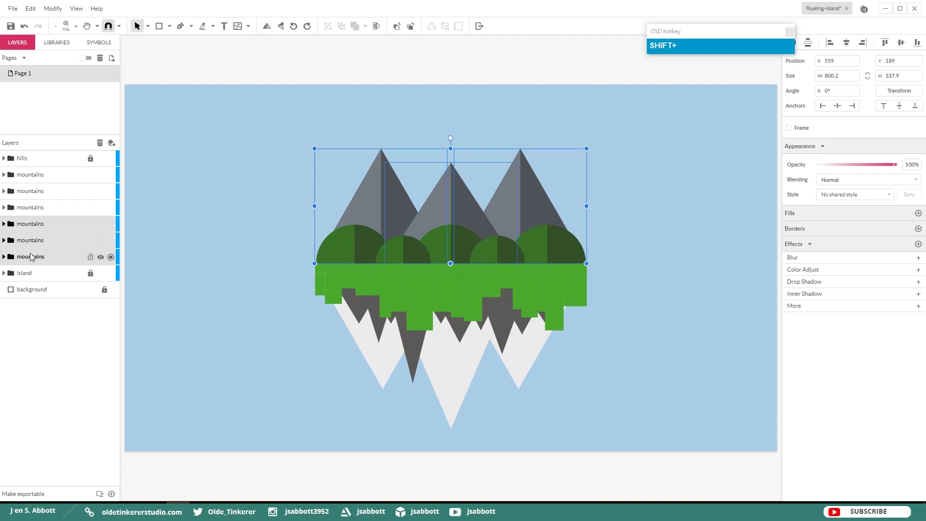
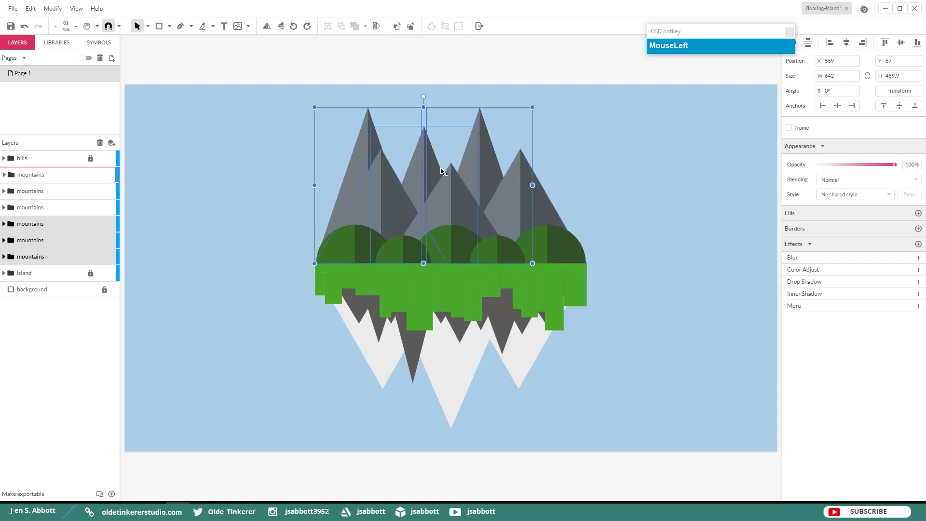
- Nudge the back mountains to the right and fade them to 30% opacity
key("shift+Right")
key("shift+Right")
key("shift+Right")
key("shift+Right")
key("shift+Right")
key("shift+Right")
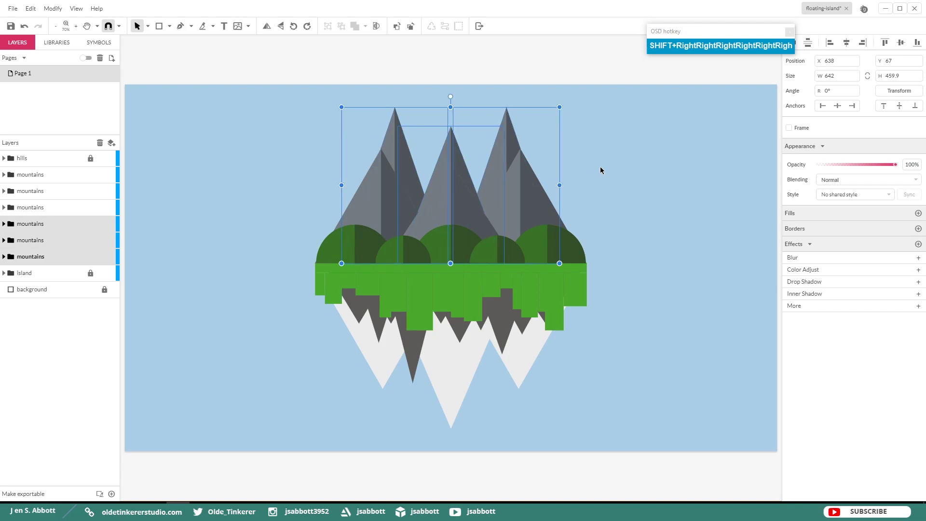
key("Right")
key("Left")
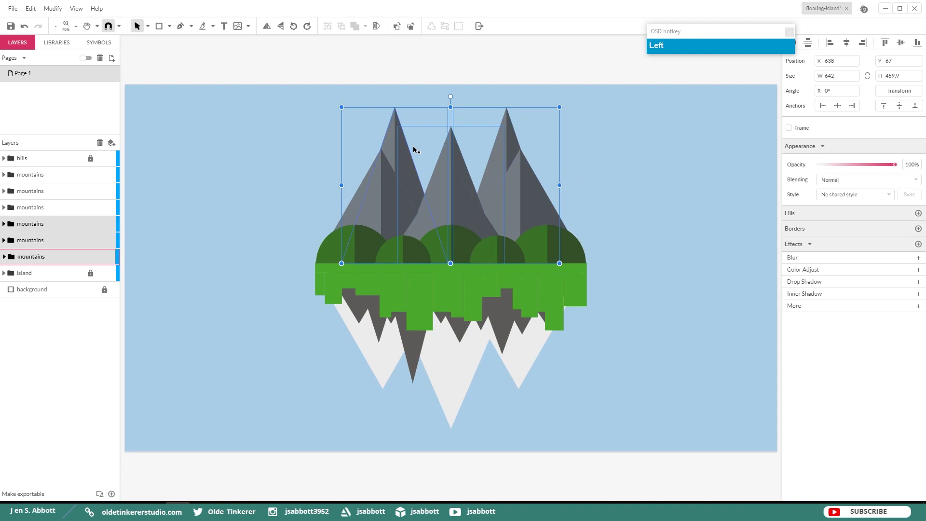
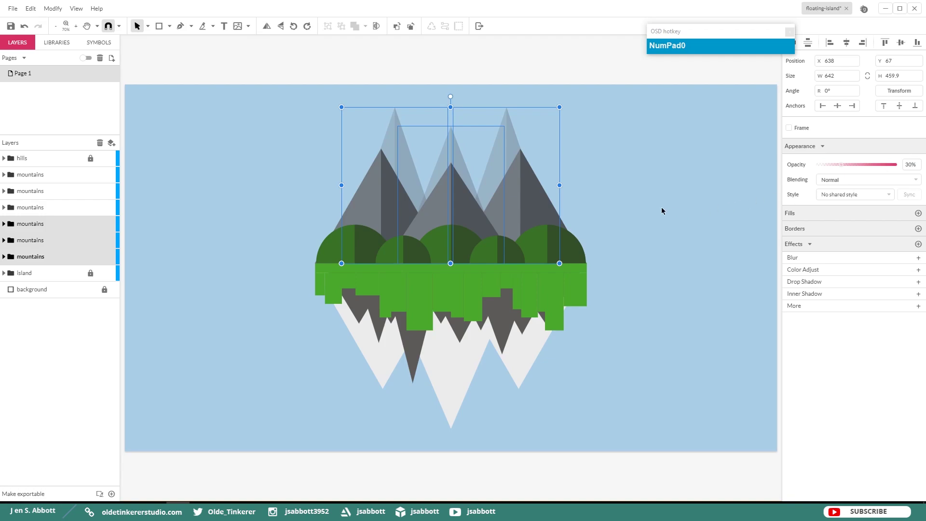
- Add a new empty layer and name it 'clouds'
left_click(649, 206)
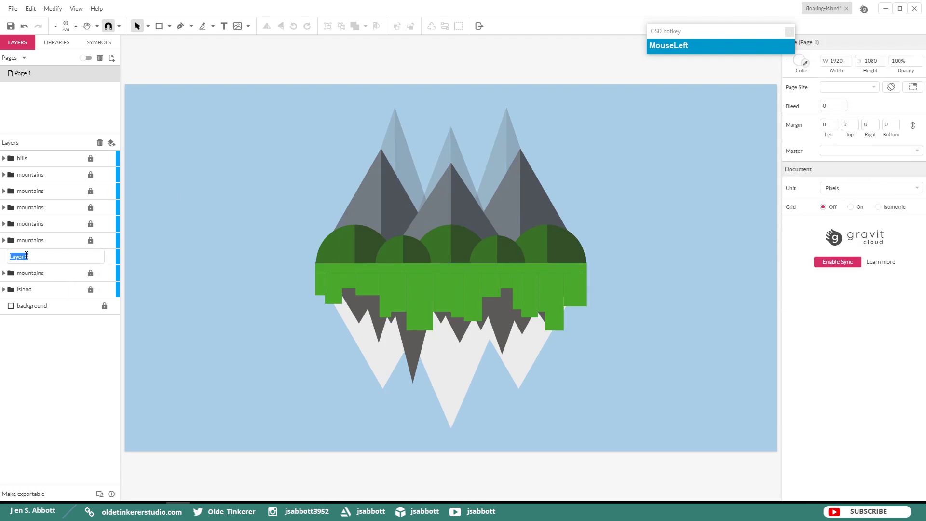
type("clouds")
key("Return")
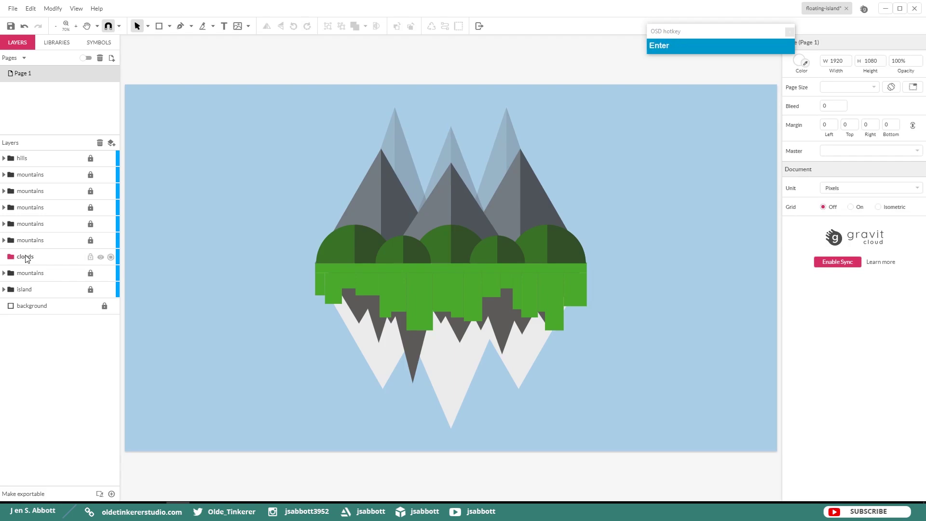
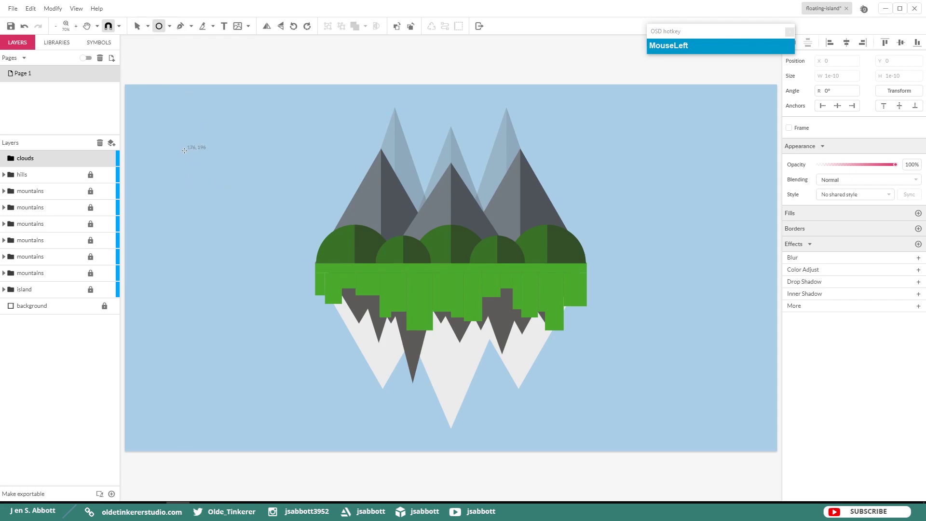
- Draw a circle about 125×125 in the upper-left sky as the first cloud shape
left_click_drag(184, 148, 230, 190)
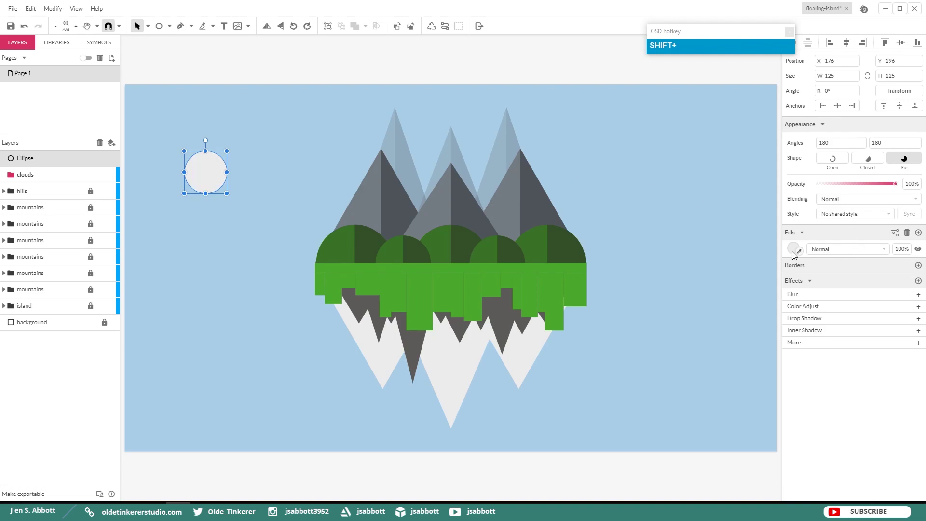
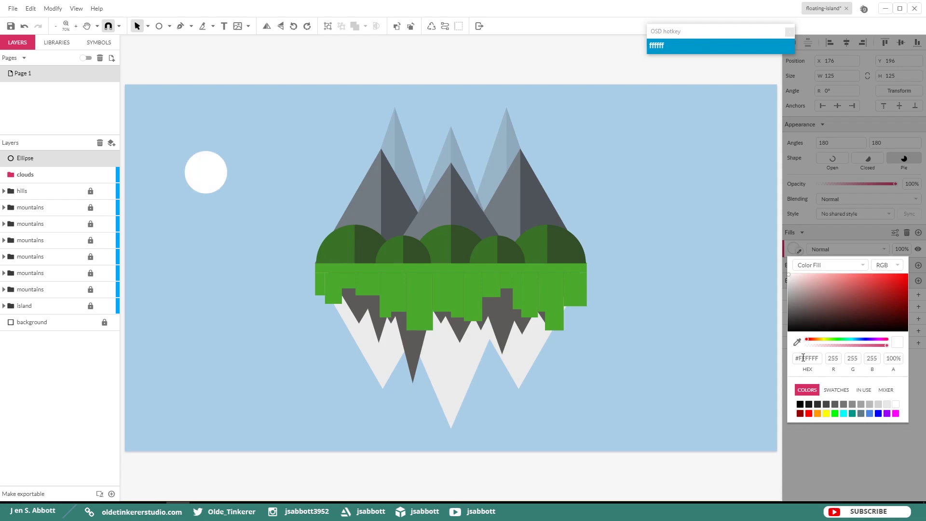
- Select the three cloud circles and the 280×58 rectangle across their base together
left_click_drag(224, 178, 265, 199)
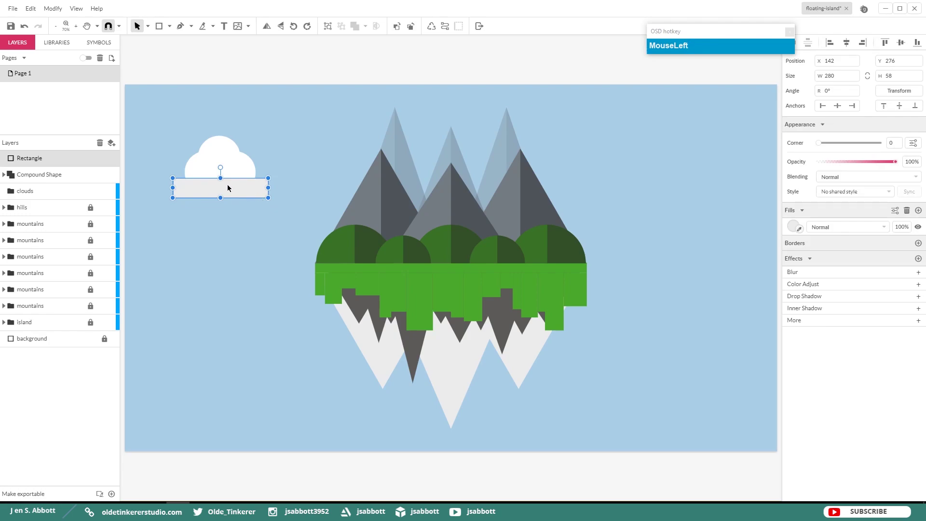
left_click(221, 151)
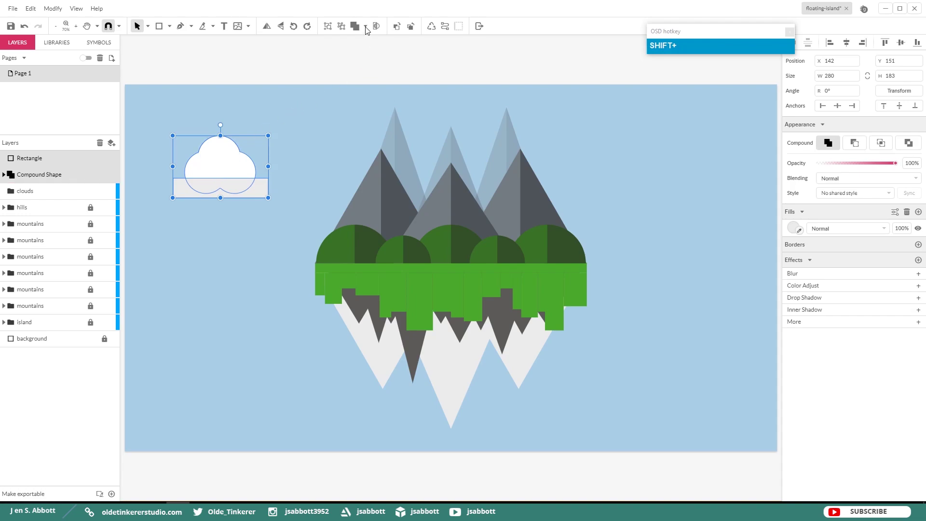
- Place a smaller duplicate of the cloud lower in the left part of the sky
left_click_drag(369, 28, 224, 271)
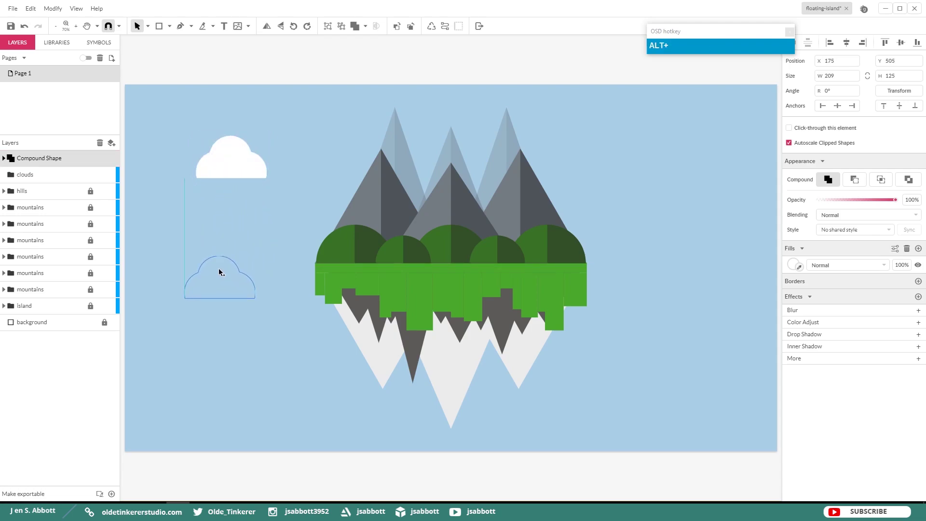